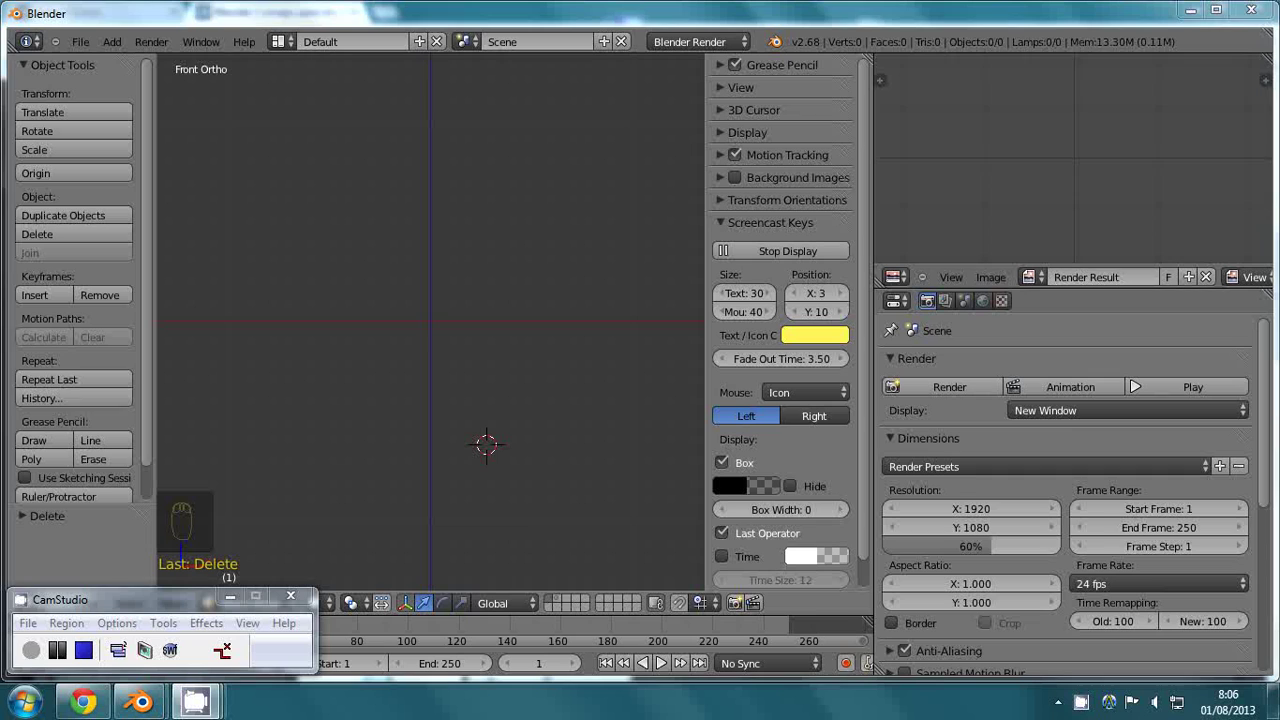
# - Enable the Add Mesh: Pipe Joints add-on in User Preferences under the Add Mesh category
pyautogui.moveTo(442, 461); pyautogui.dragTo(754, 147)
pyautogui.moveTo(912, 281); pyautogui.dragTo(899, 585)
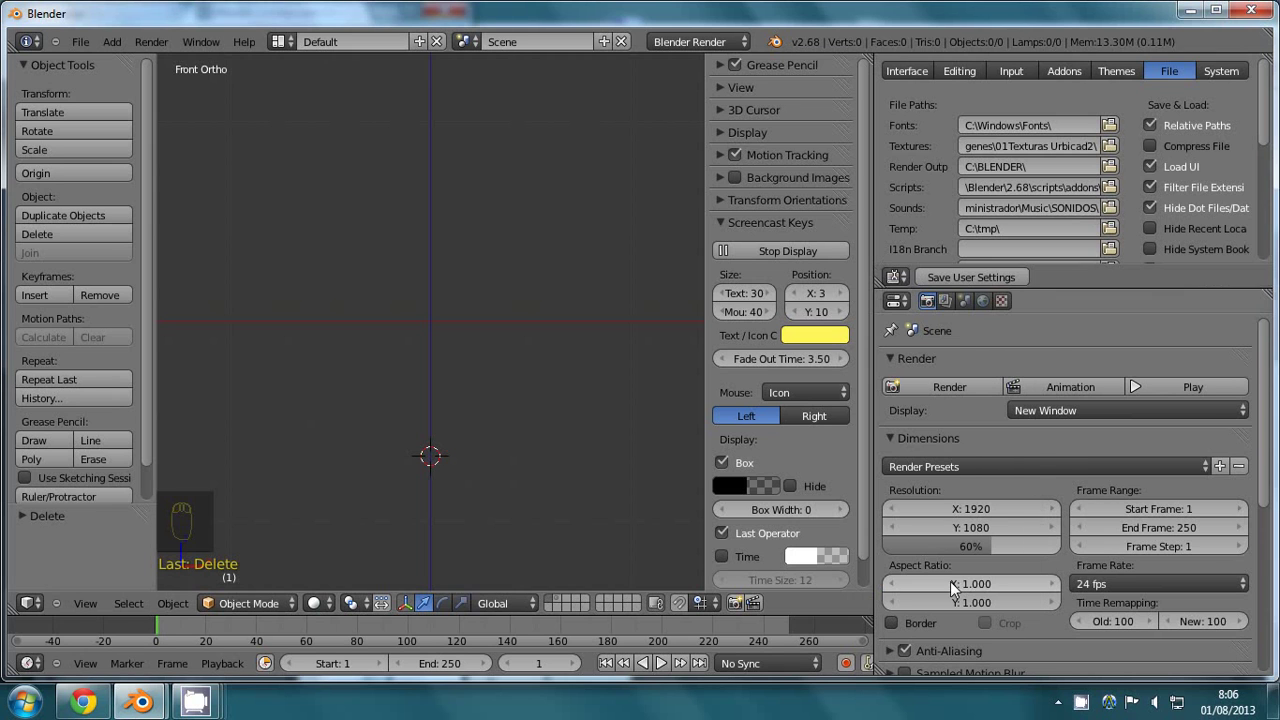
pyautogui.moveTo(1074, 74); pyautogui.dragTo(991, 278)
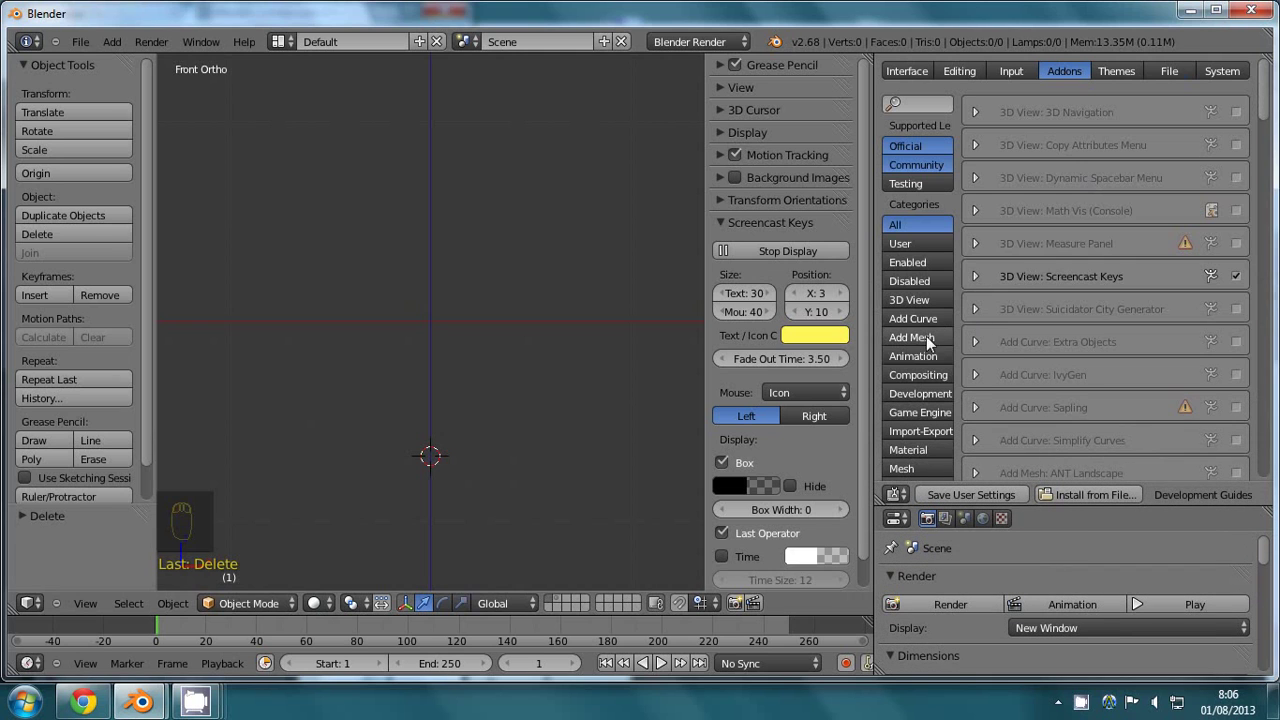
pyautogui.moveTo(924, 341); pyautogui.dragTo(1073, 226)
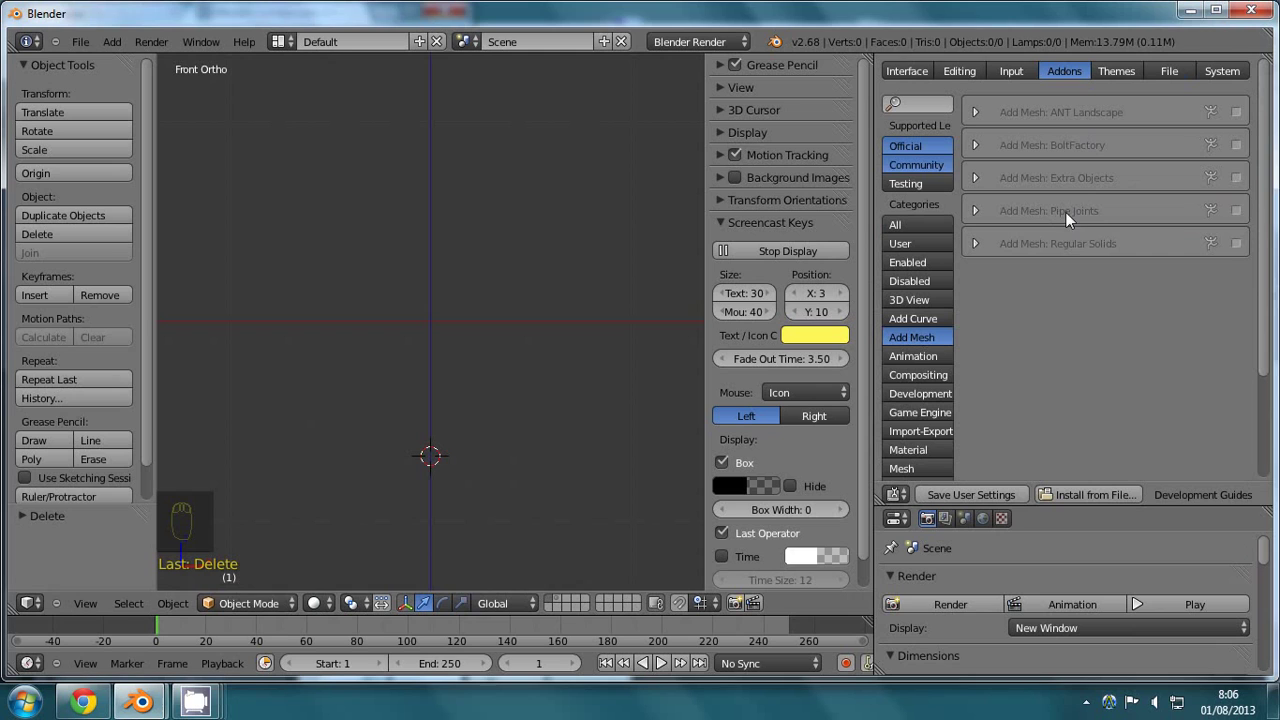
pyautogui.moveTo(1242, 218); pyautogui.dragTo(1249, 194)
pyautogui.click(1225, 191)
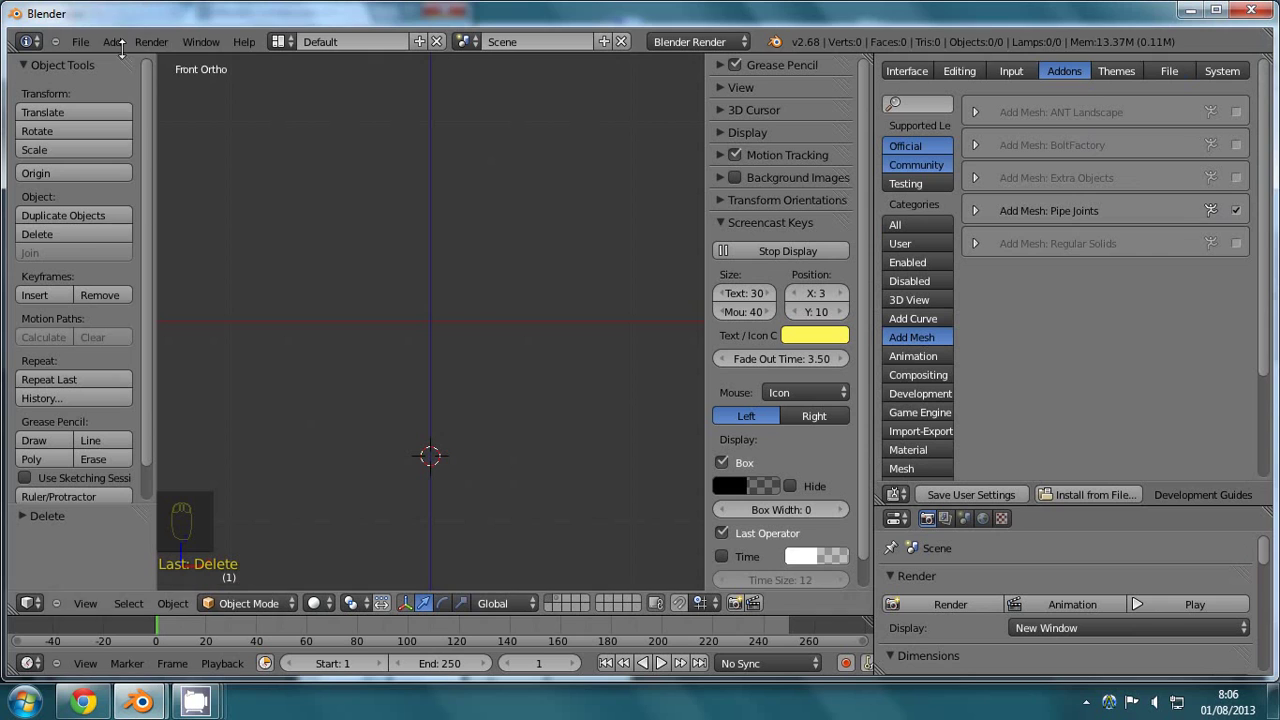
# - Add a Pipe Y-Joint mesh to the scene and zoom in close on it
pyautogui.moveTo(119, 45); pyautogui.dragTo(248, 89)
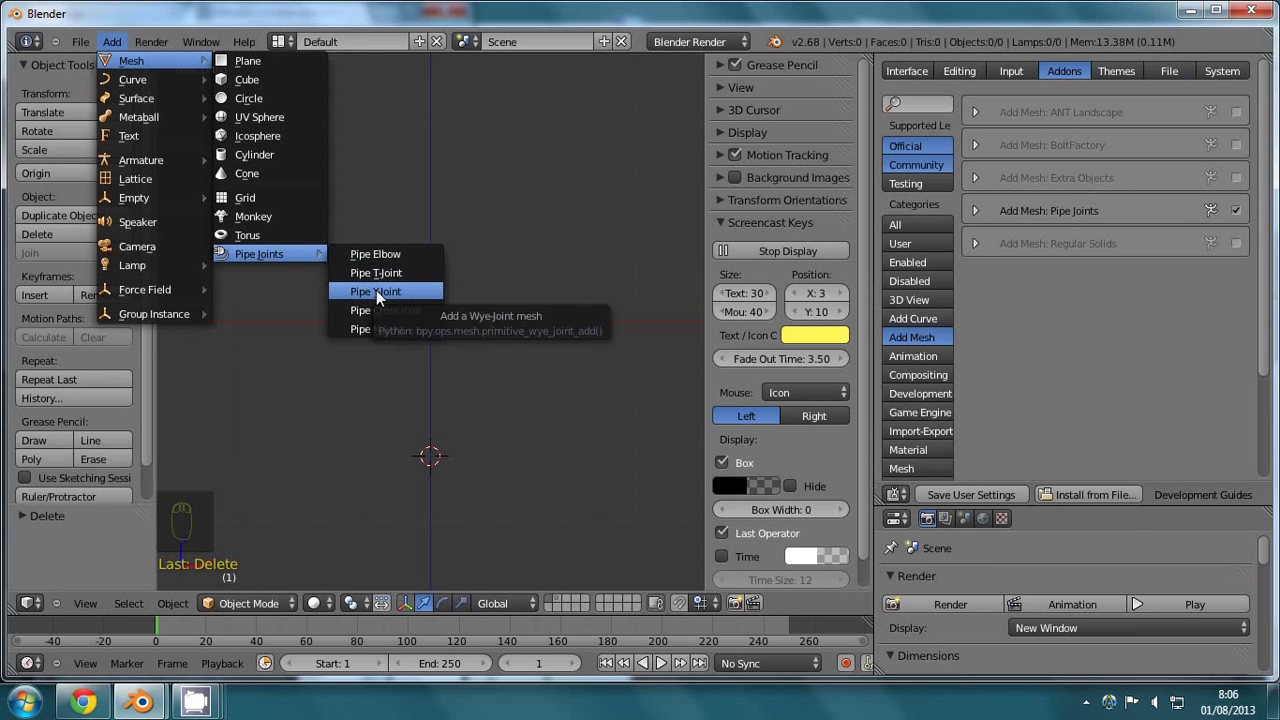
pyautogui.press('alt+g')
pyautogui.press('r')
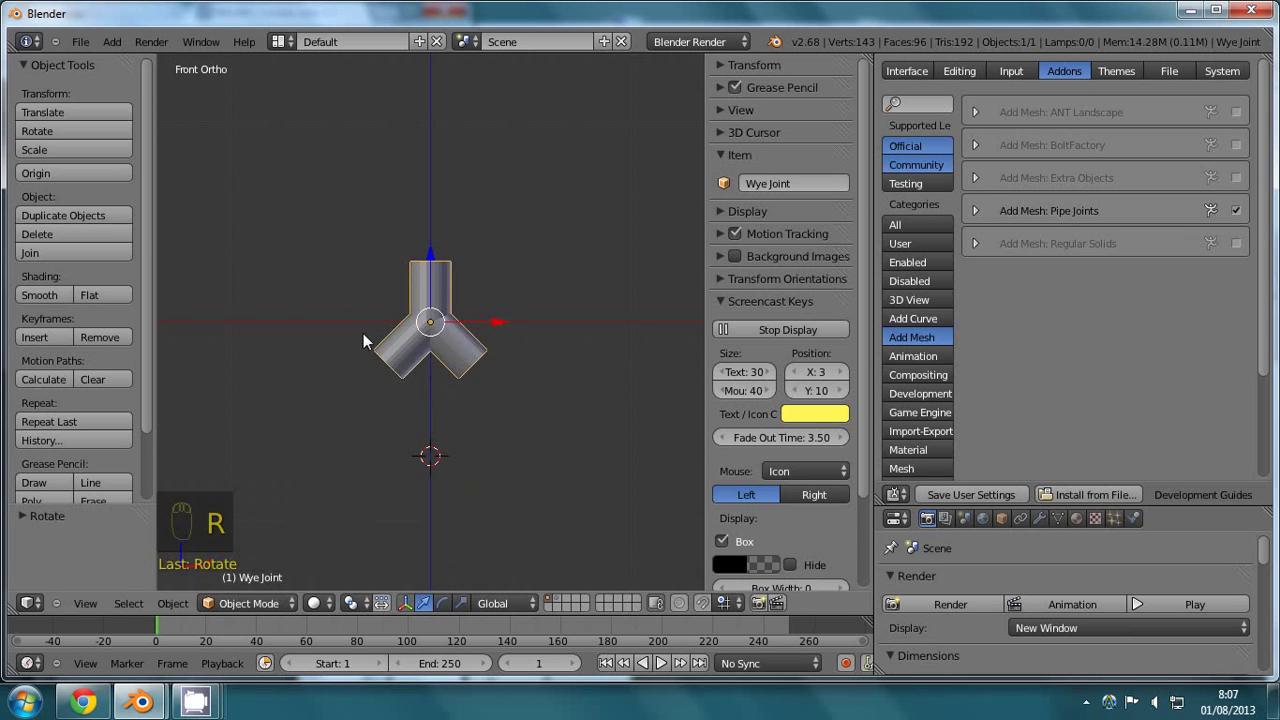
pyautogui.middleClick(526, 347)
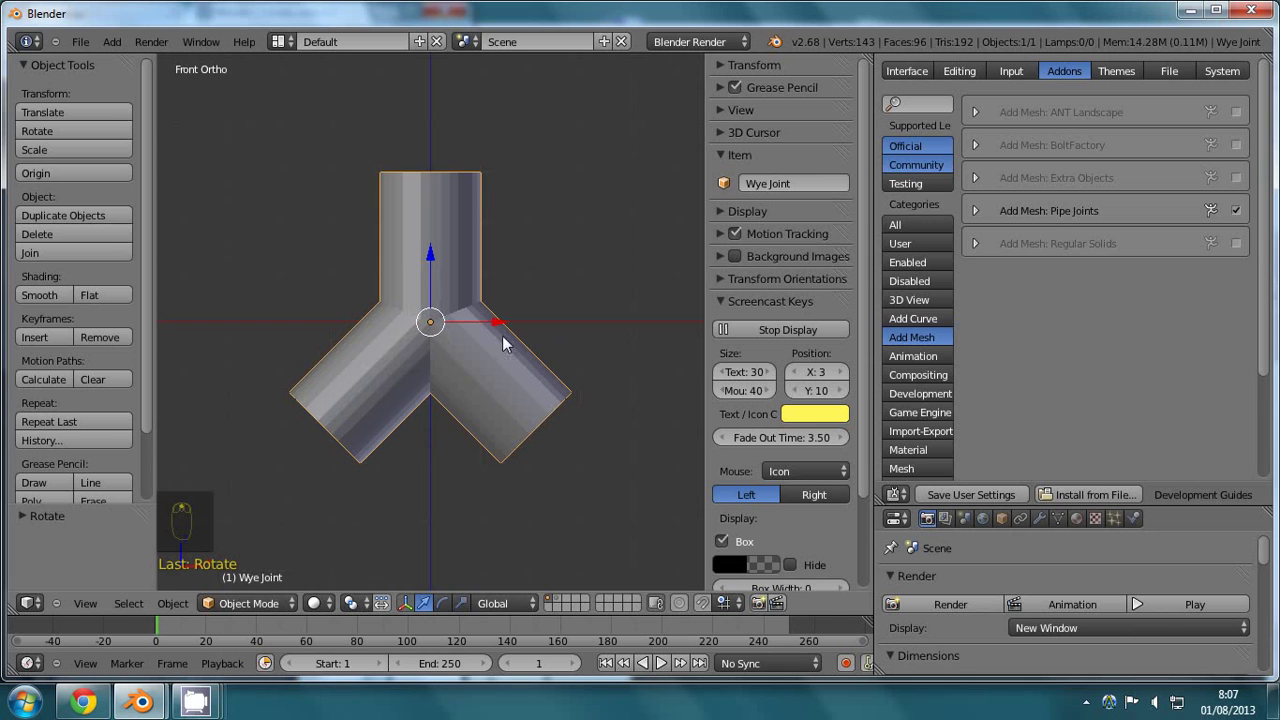
pyautogui.middleClick(304, 589)
pyautogui.moveTo(257, 606); pyautogui.dragTo(240, 568)
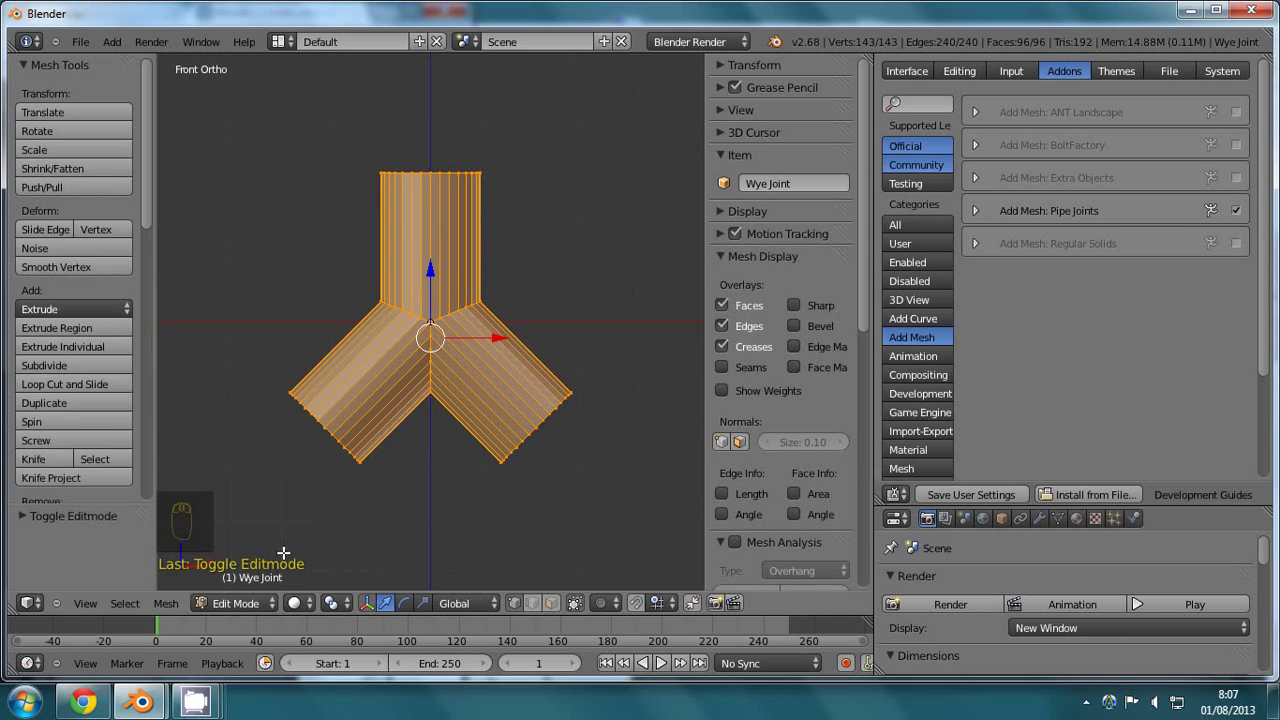
# - Box-select the left half of the Y-joint vertices and delete them, keeping the right half
pyautogui.press('a')
pyautogui.press('a')
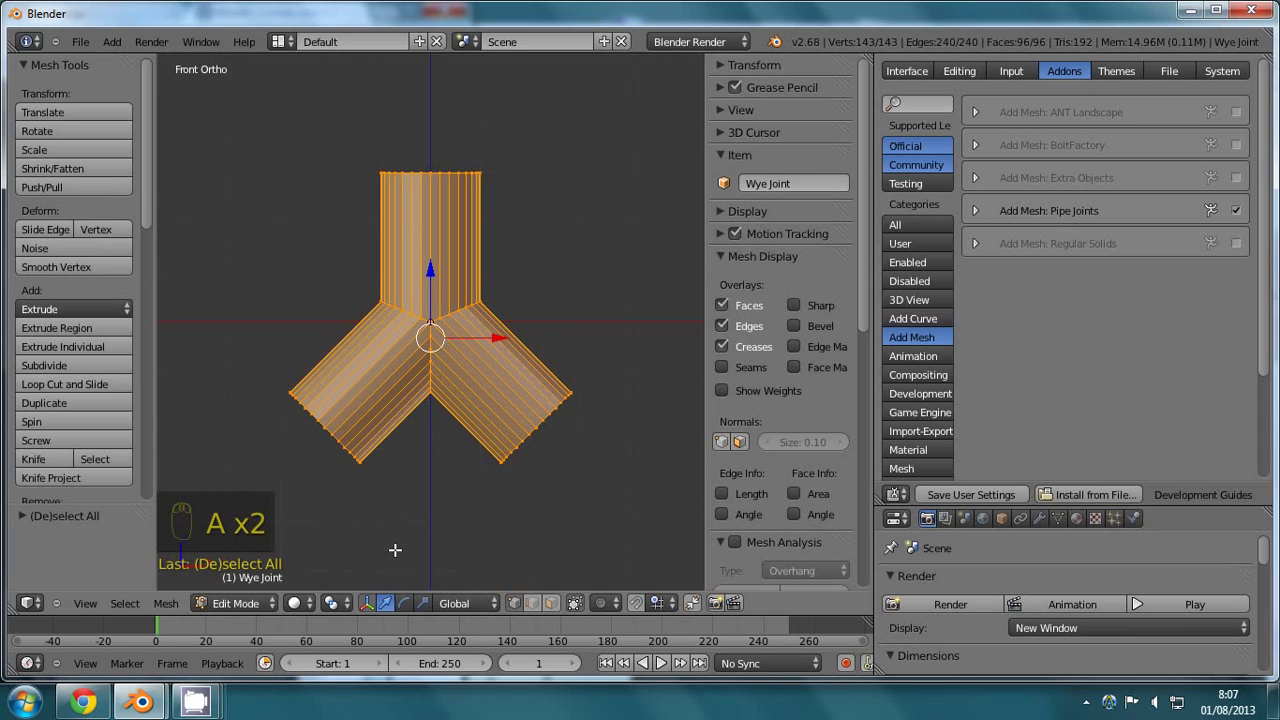
pyautogui.press('z')
pyautogui.press('a')
pyautogui.press('b')
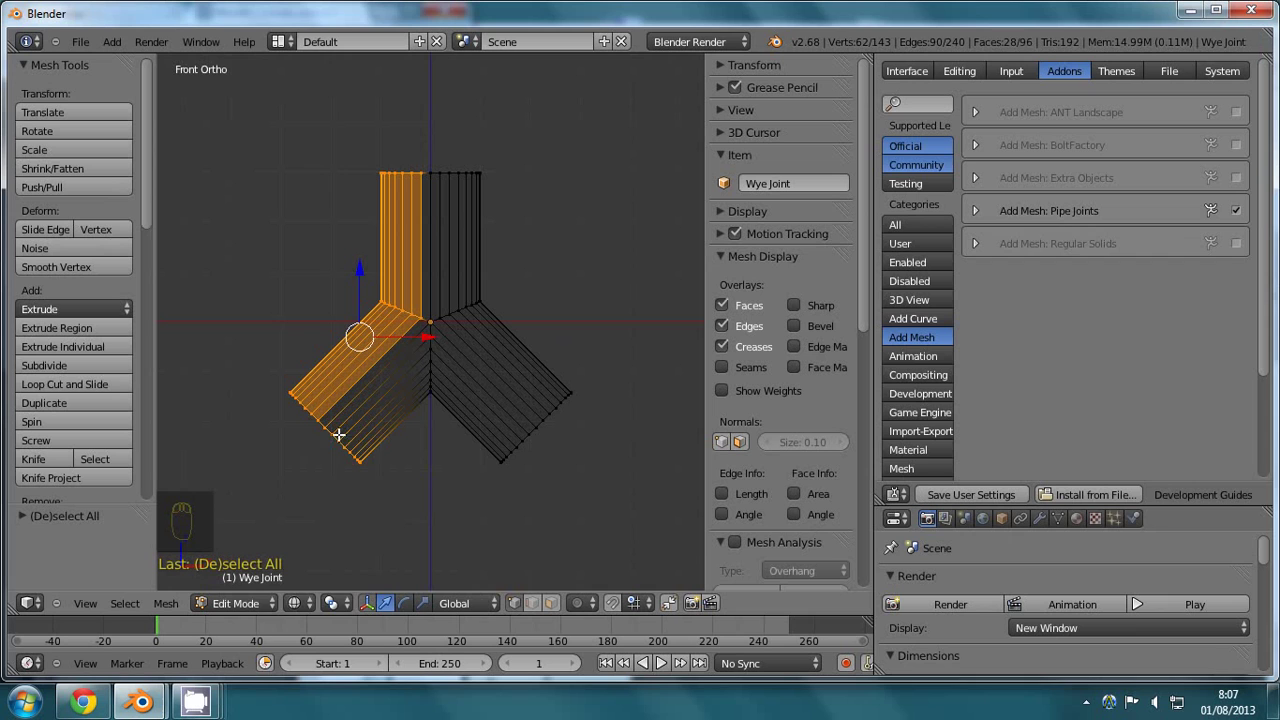
pyautogui.press('x')
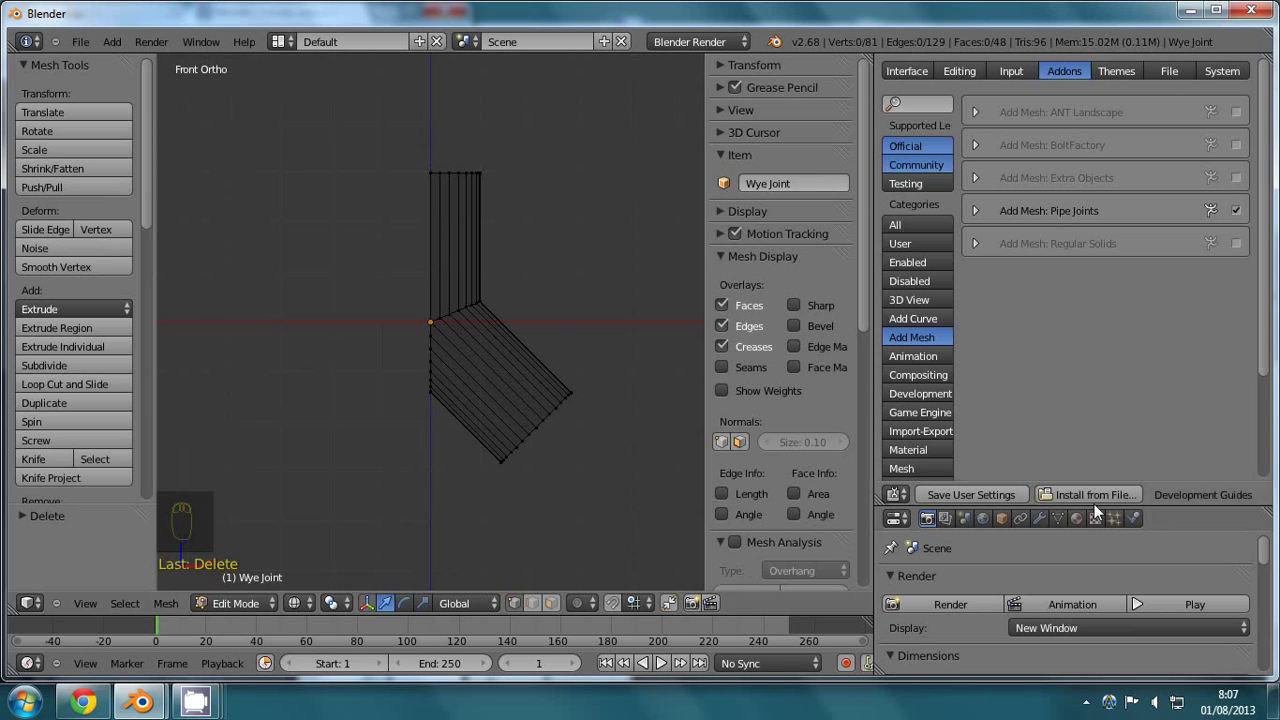
# - Add a Mirror modifier on X with Clipping to restore the joint's left half
pyautogui.moveTo(1098, 512); pyautogui.dragTo(1043, 189)
pyautogui.moveTo(1049, 184); pyautogui.dragTo(967, 251)
pyautogui.moveTo(967, 251); pyautogui.dragTo(851, 433)
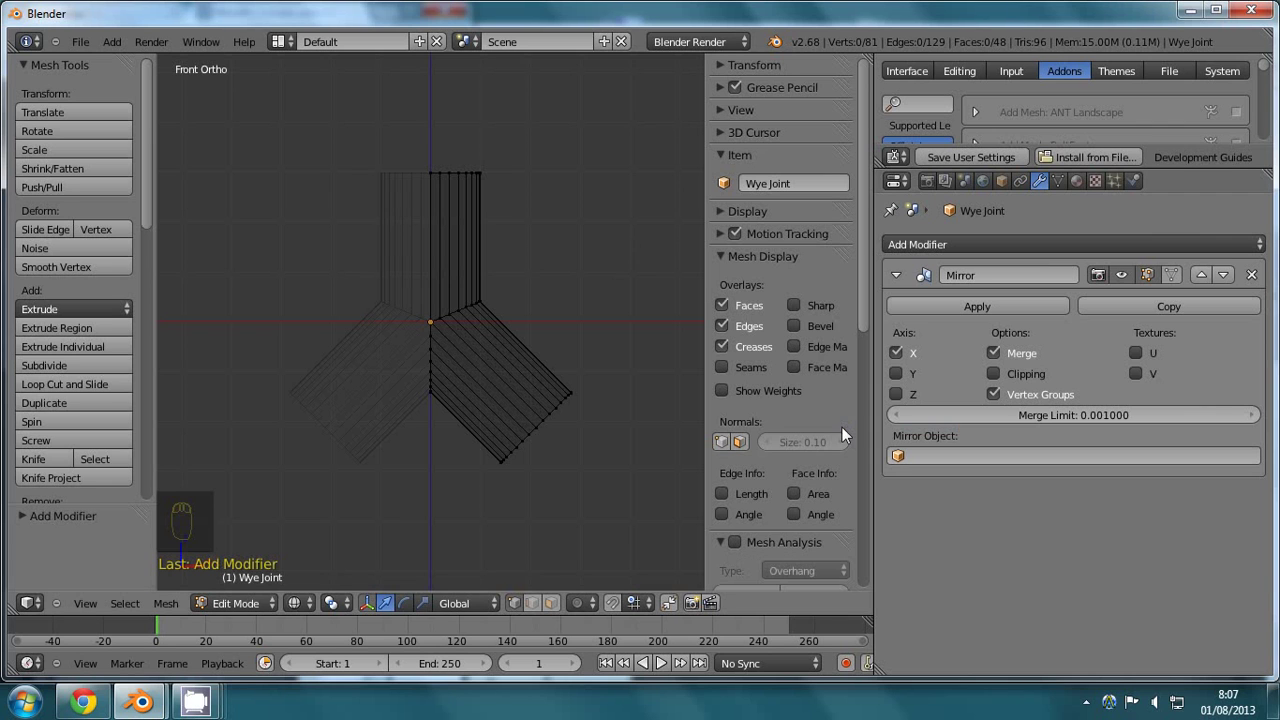
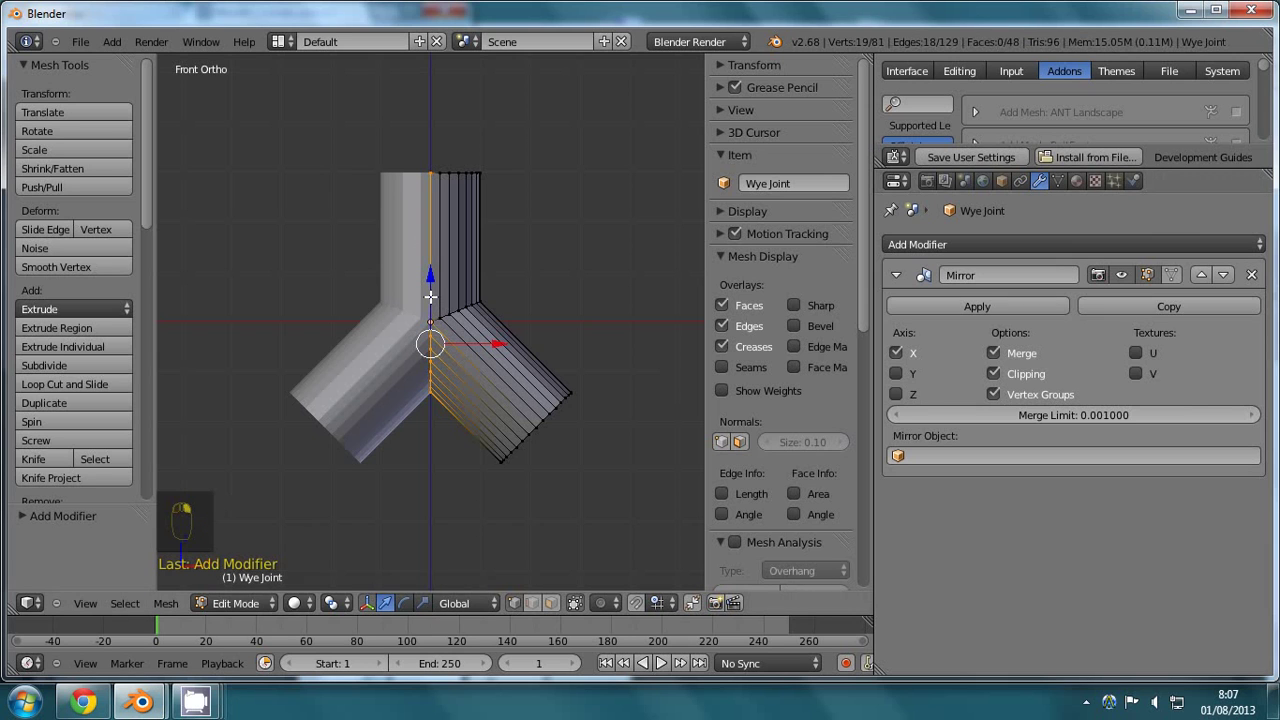
pyautogui.moveTo(903, 275); pyautogui.dragTo(1018, 249)
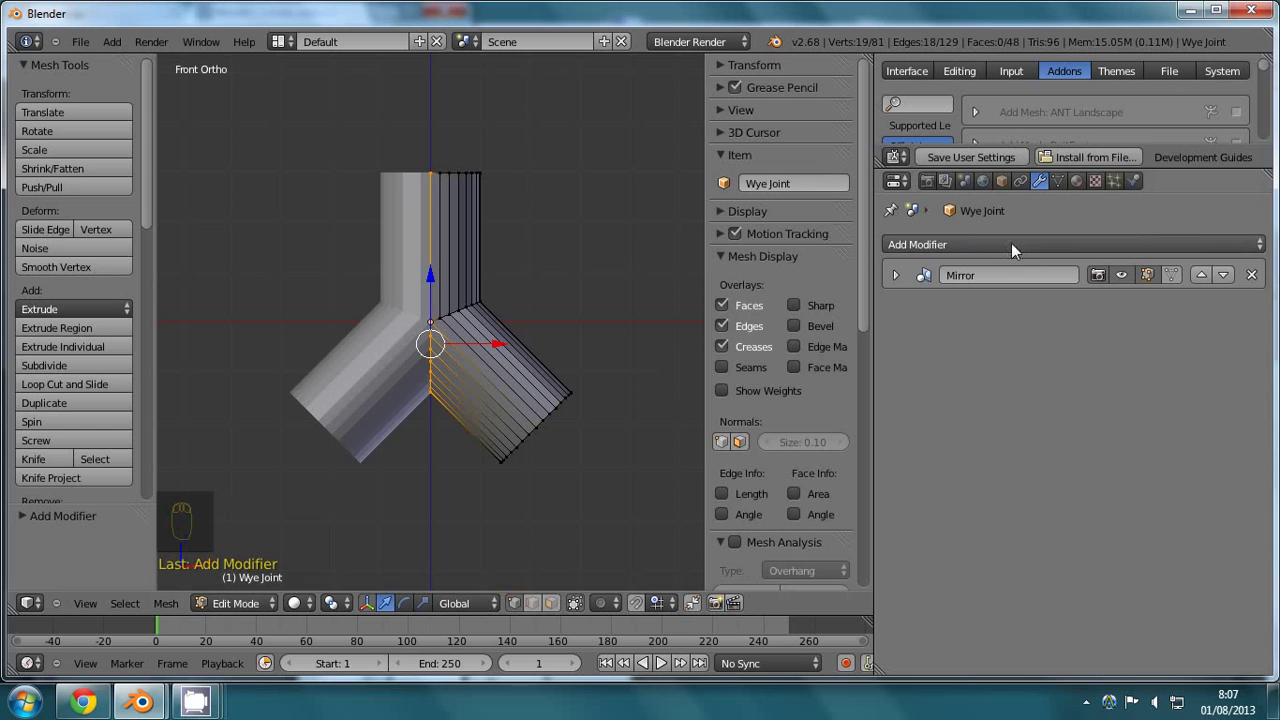
# - Add a level-2 Subdivision Surface modifier and return to front view to inspect the rounded pipe
pyautogui.moveTo(1005, 250); pyautogui.dragTo(993, 257)
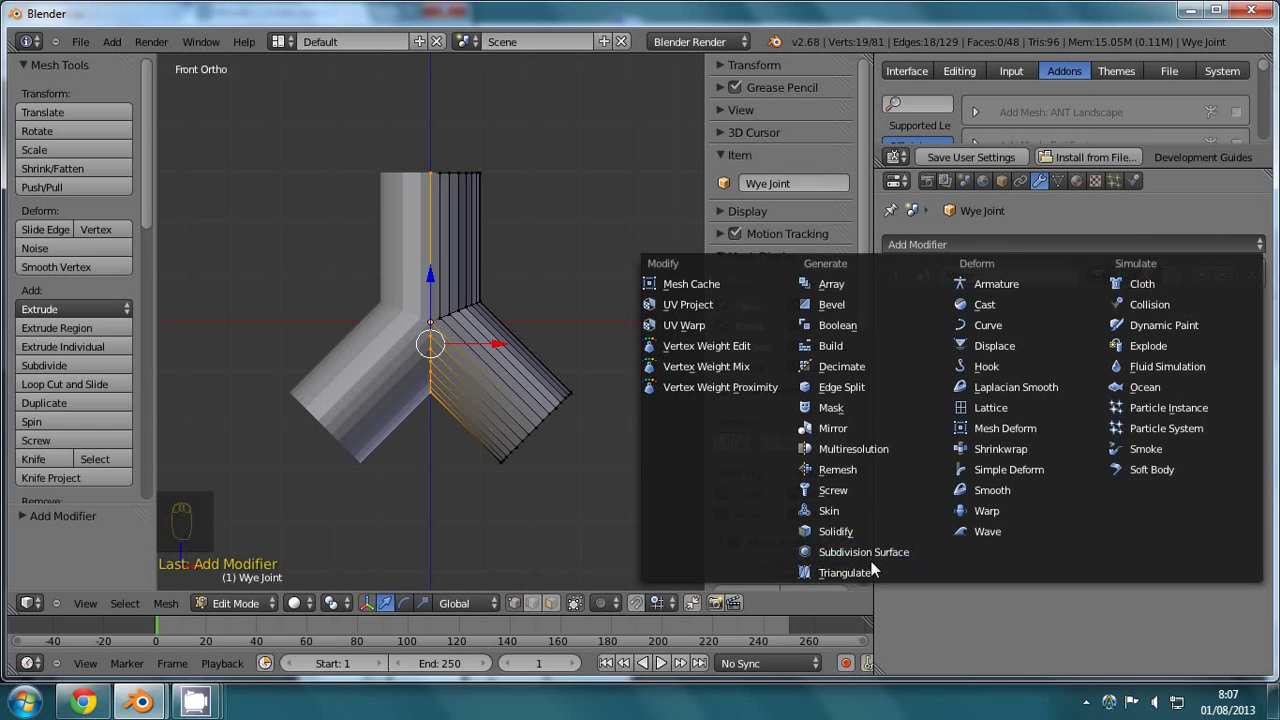
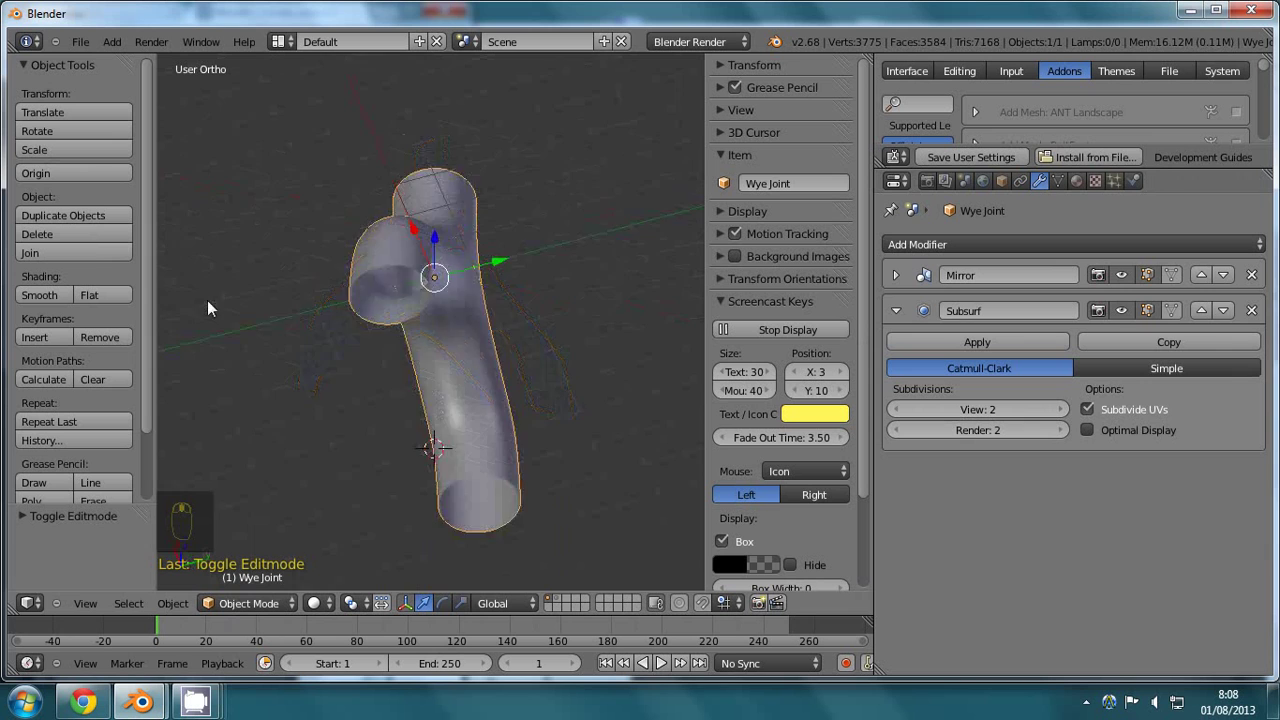
pyautogui.press('KP_1')
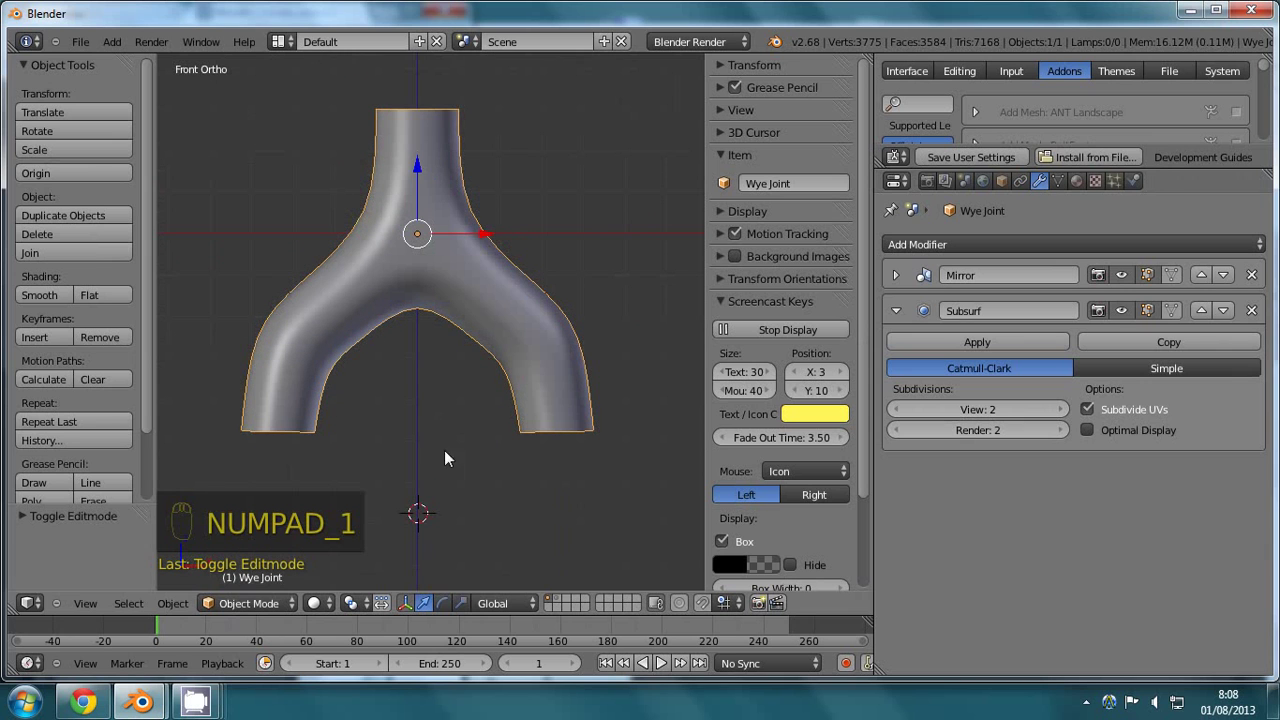